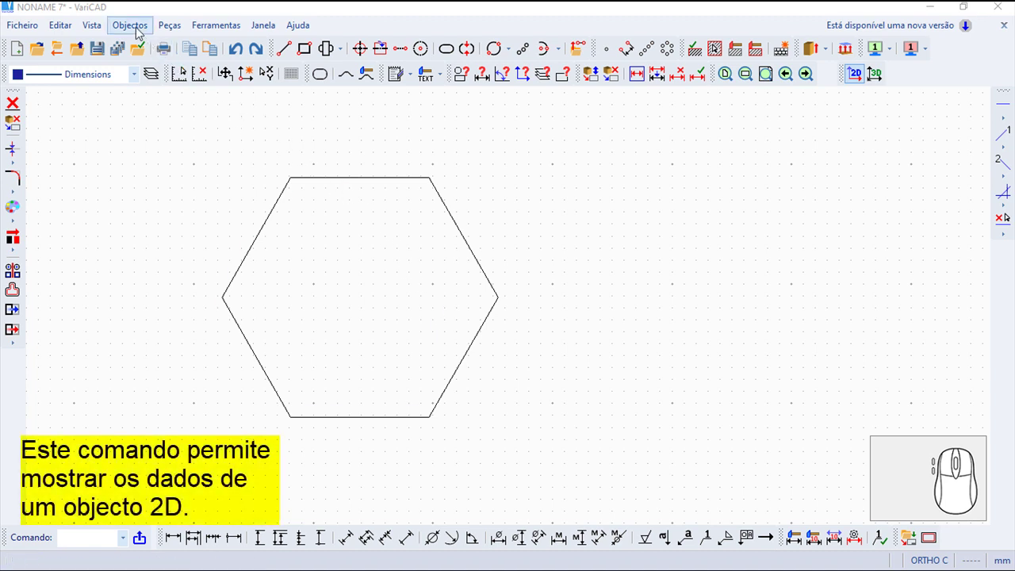
left_click(142, 29)
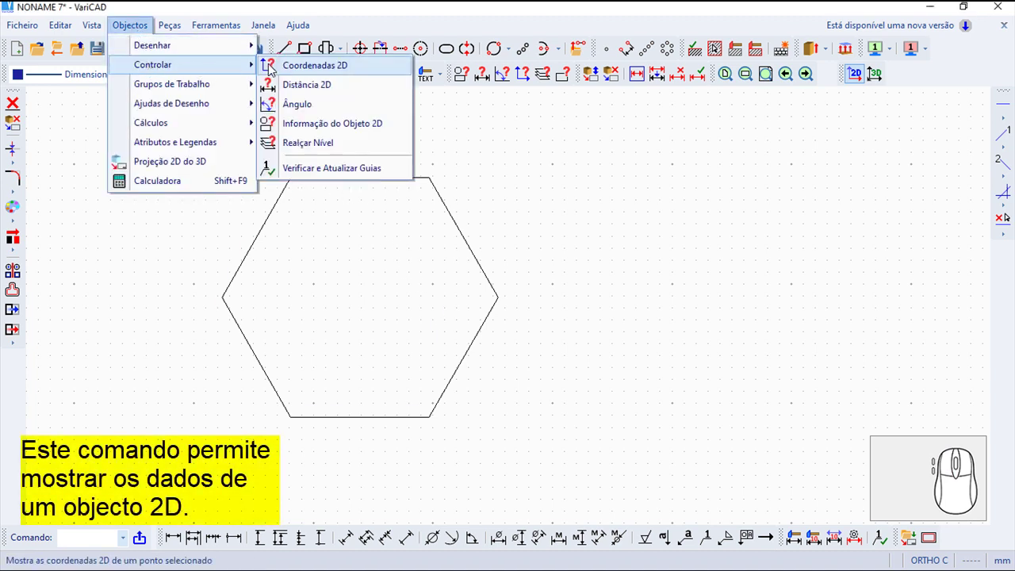
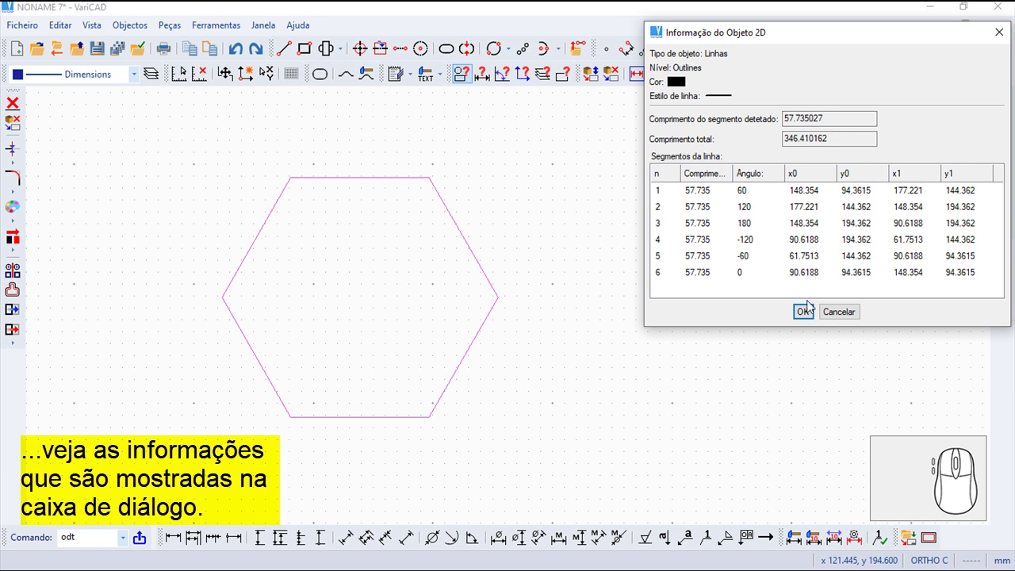
left_click(801, 318)
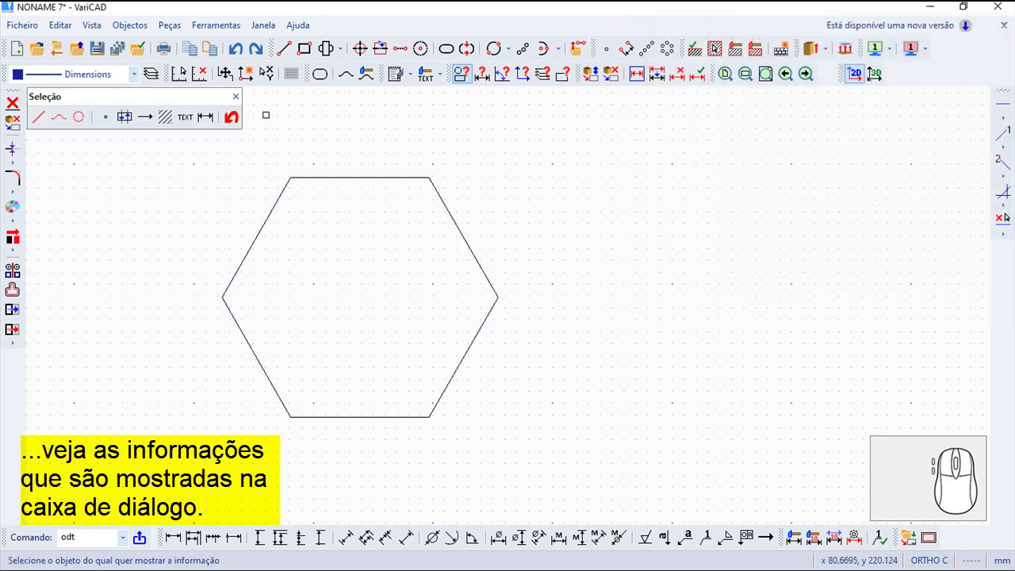
left_click_drag(238, 103, 201, 159)
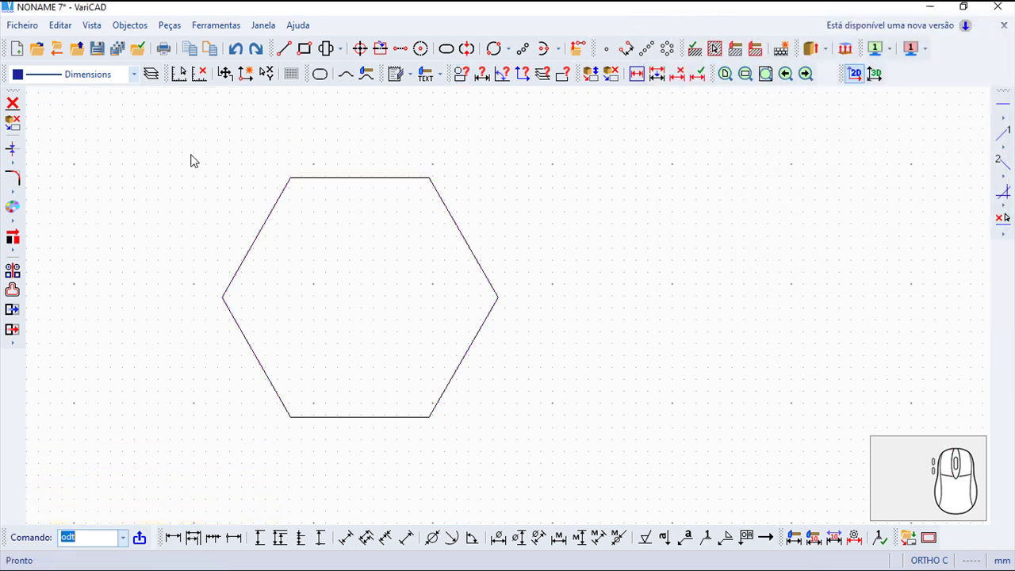